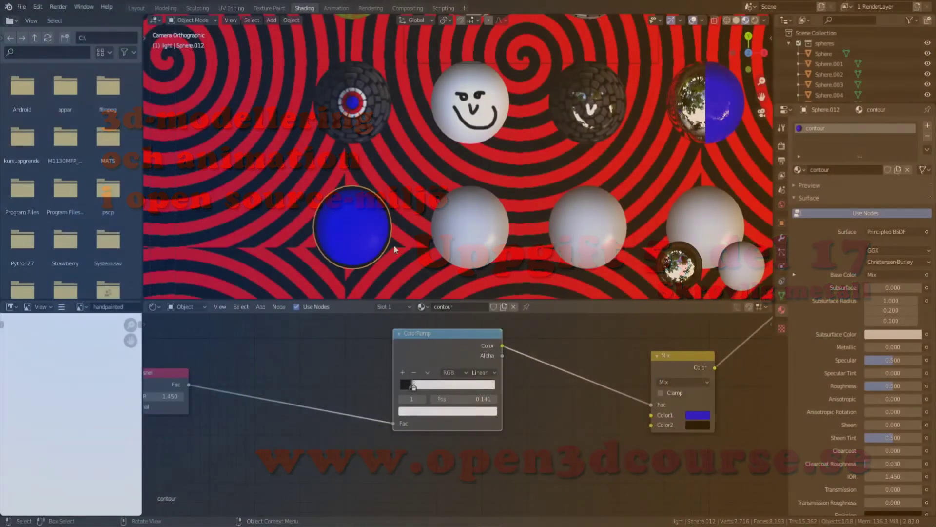
Select the white sphere Sphere.013 in the viewport as the active object
{"action": "left_click", "coordinate": [469, 235]}
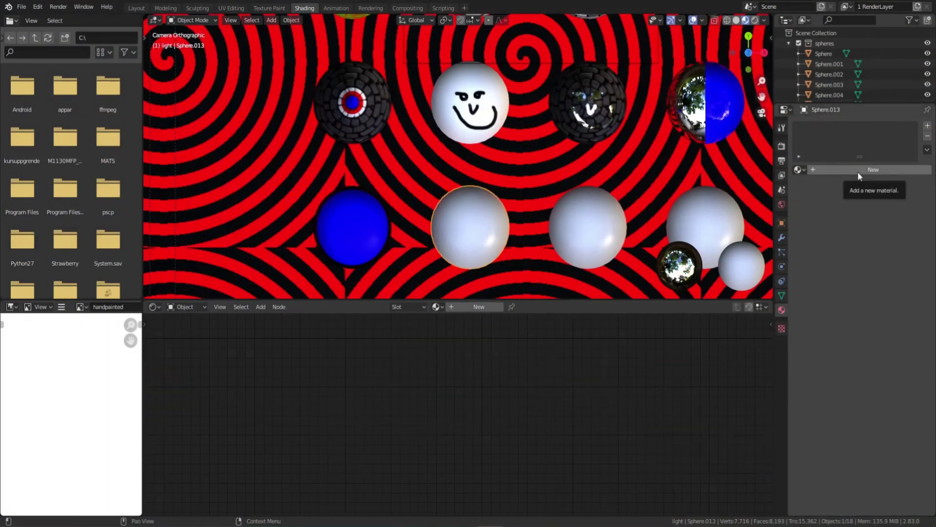
Create a new material on Sphere.013 and name it 'gold'
{"action": "left_click", "coordinate": [861, 177]}
{"action": "left_click", "coordinate": [852, 177]}
{"action": "type", "text": "gold"}
{"action": "key", "text": "Return"}
{"action": "key", "text": "Home"}
{"action": "scroll", "scroll_direction": "up", "scroll_amount": 3}
Give the gold material a yellow base colour and Metallic 1.0
{"action": "left_click", "coordinate": [444, 340]}
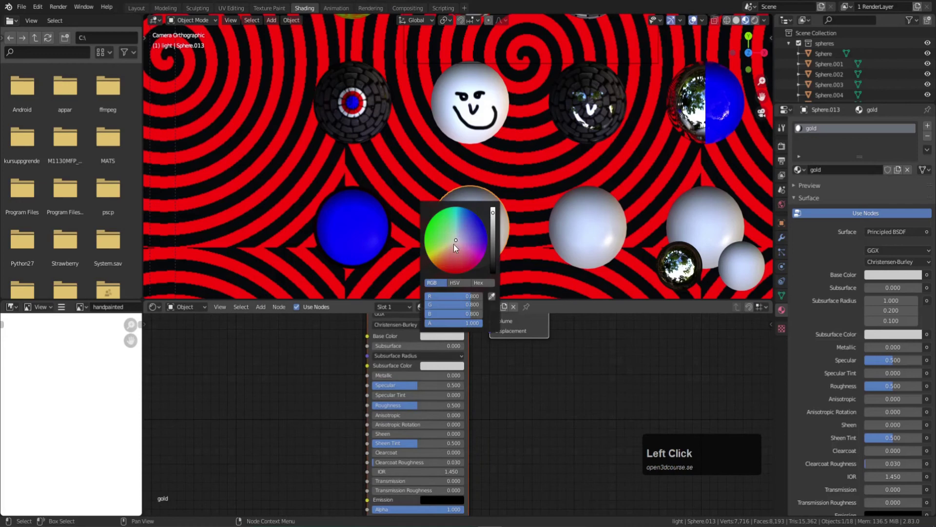
{"action": "left_click", "coordinate": [457, 246]}
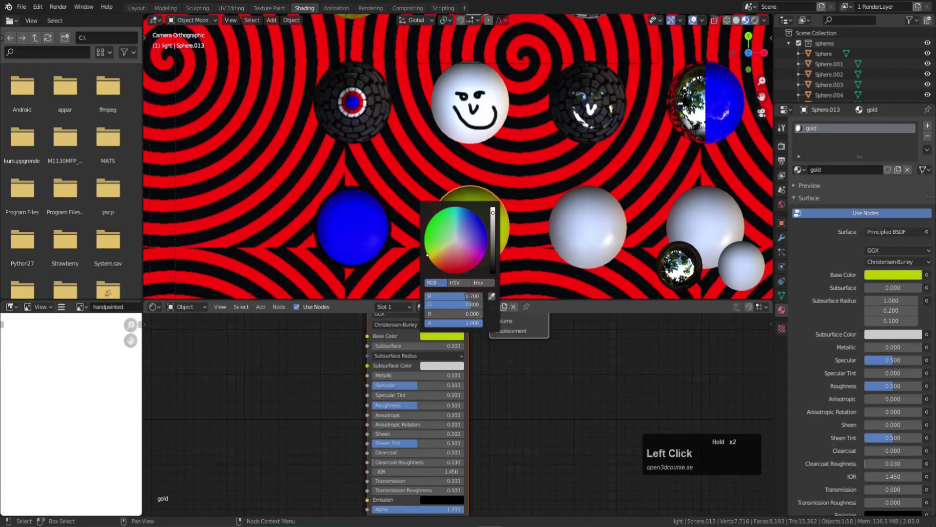
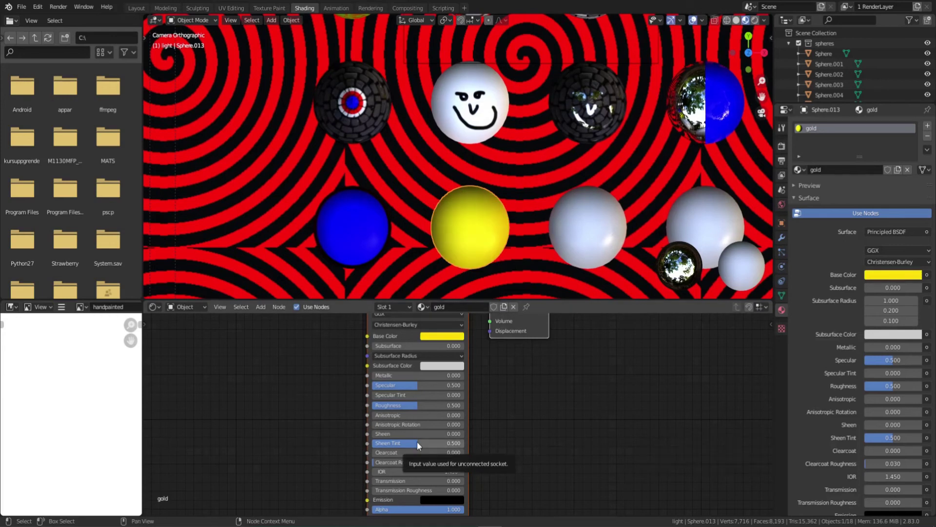
{"action": "left_click", "coordinate": [389, 379]}
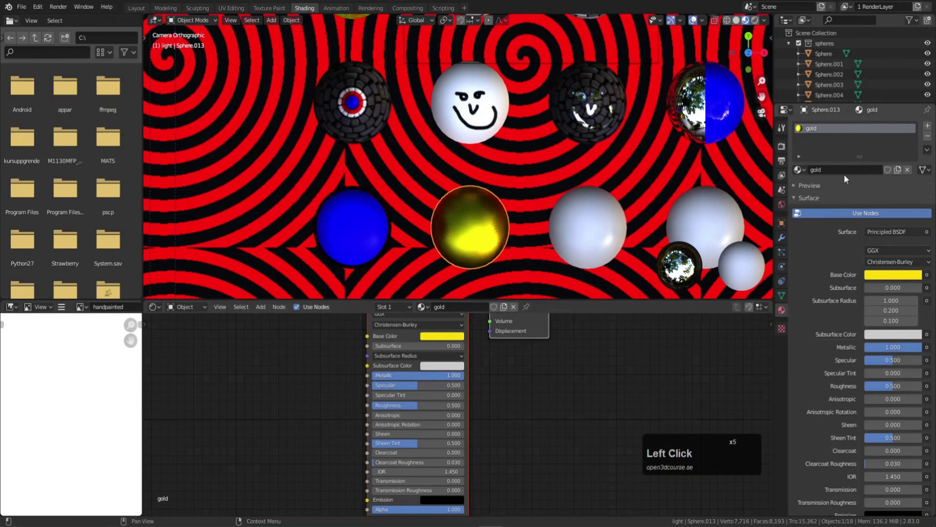
{"action": "scroll", "scroll_direction": "down", "scroll_amount": 3}
{"action": "middle_click", "coordinate": [294, 417]}
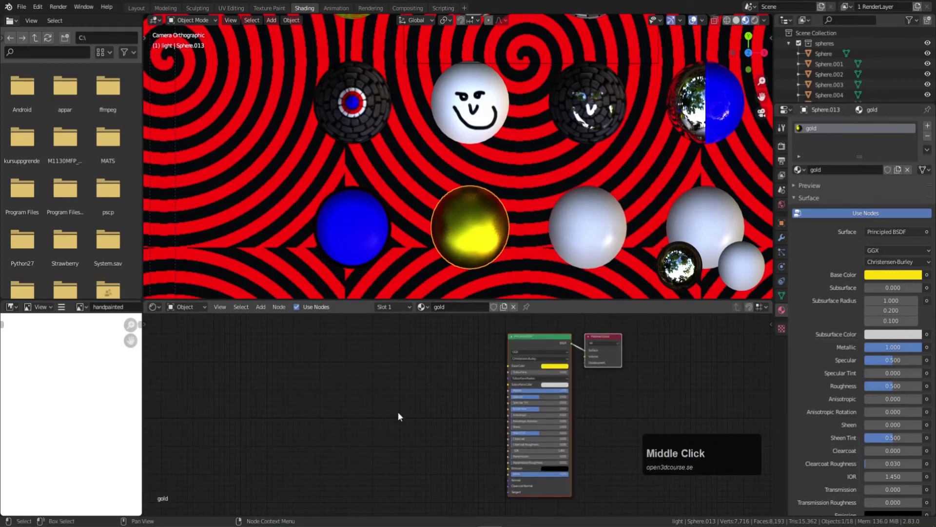
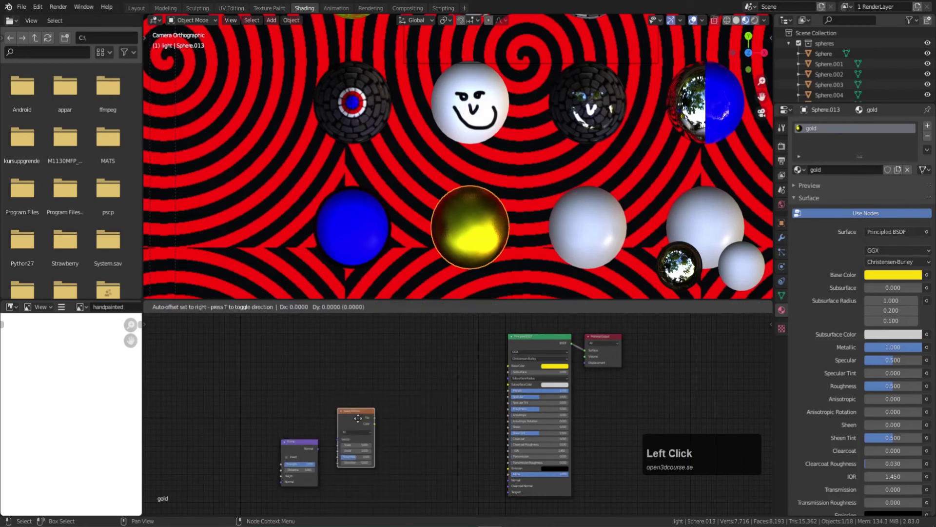
Place the new Noise Texture node in the gold material's node tree
{"action": "left_click", "coordinate": [330, 368]}
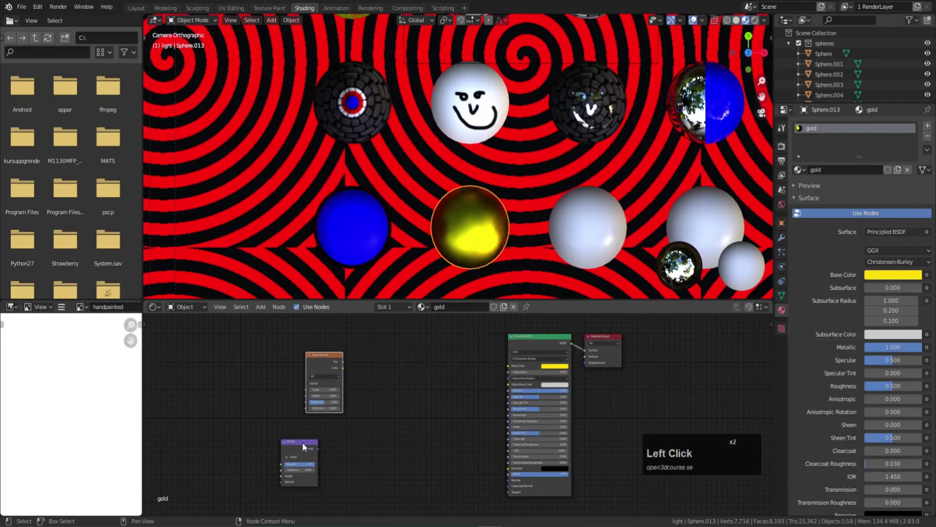
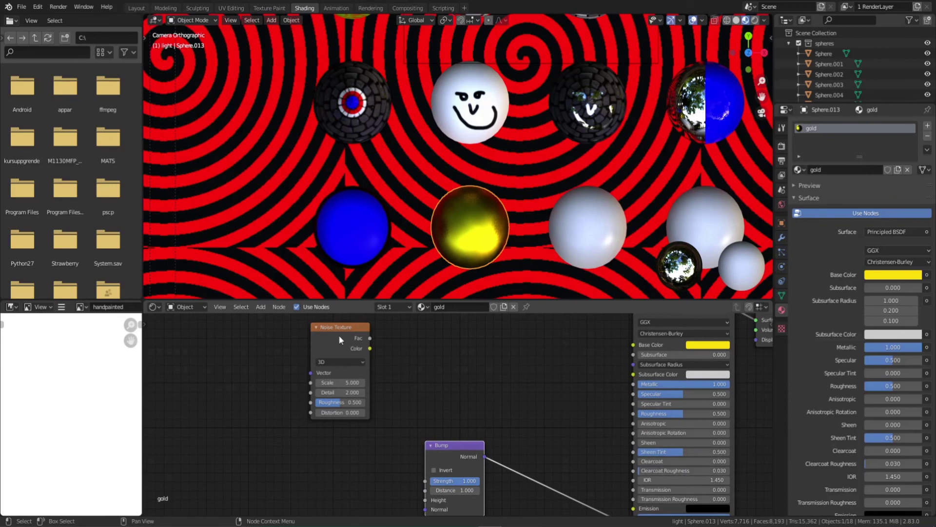
Feed the Noise Texture into Bump Height with scale 10, detail 3 and distortion 0.2
{"action": "left_click_drag", "start_coordinate": [374, 342], "coordinate": [423, 504]}
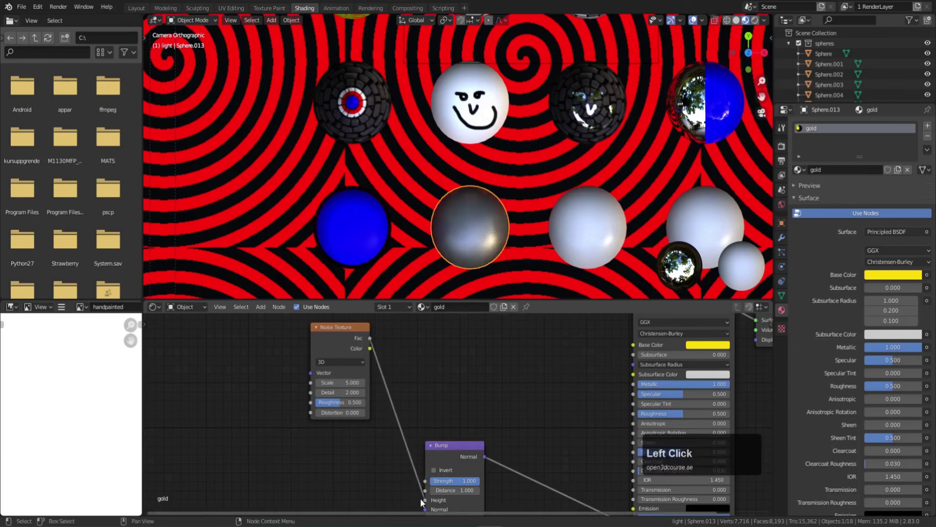
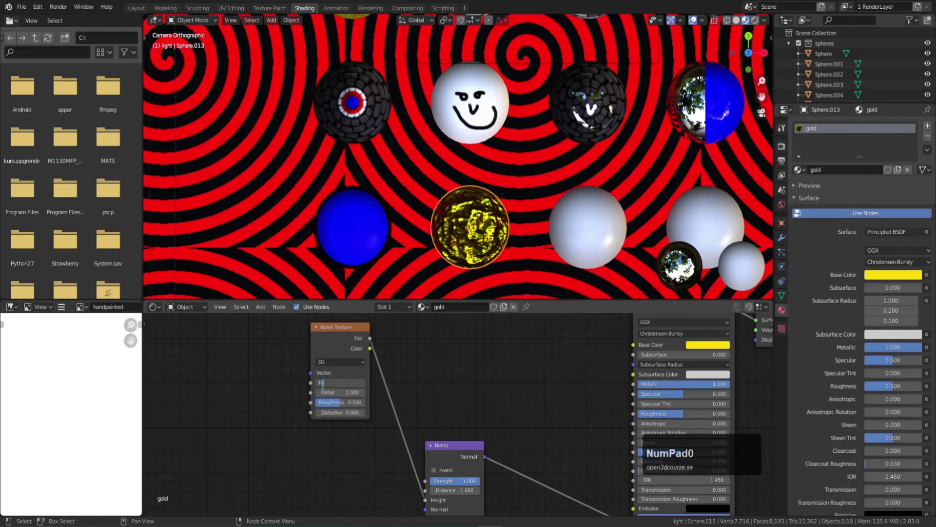
{"action": "key", "text": "Tab"}
{"action": "key", "text": "KP_3"}
{"action": "key", "text": "Tab"}
{"action": "key", "text": "Tab"}
{"action": "key", "text": "KP_0"}
{"action": "key", "text": "KP_Decimal"}
{"action": "key", "text": "KP_2"}
{"action": "key", "text": "Return"}
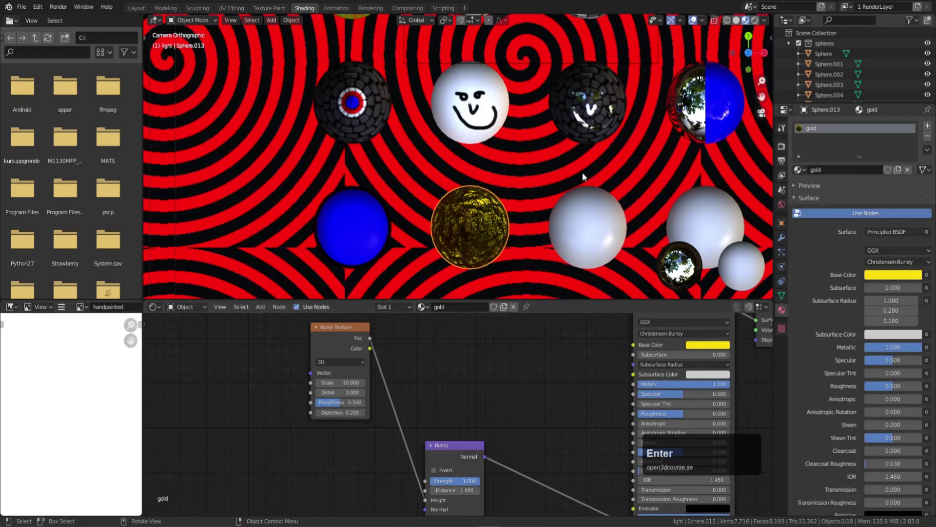
Zoom and orbit the viewport to inspect the crinkled gold sphere
{"action": "key", "text": "KP_Decimal"}
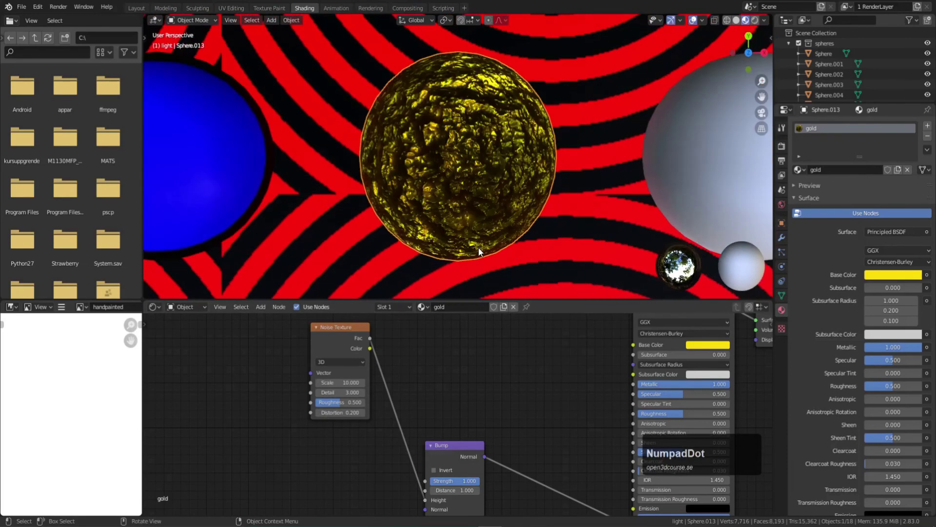
{"action": "left_click_drag", "start_coordinate": [481, 191], "coordinate": [487, 164]}
{"action": "scroll", "scroll_direction": "down", "scroll_amount": 3}
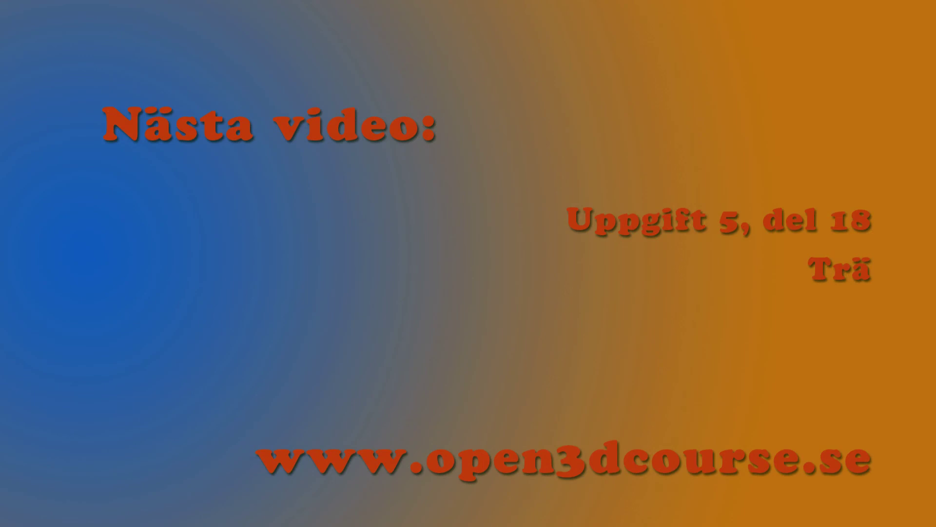